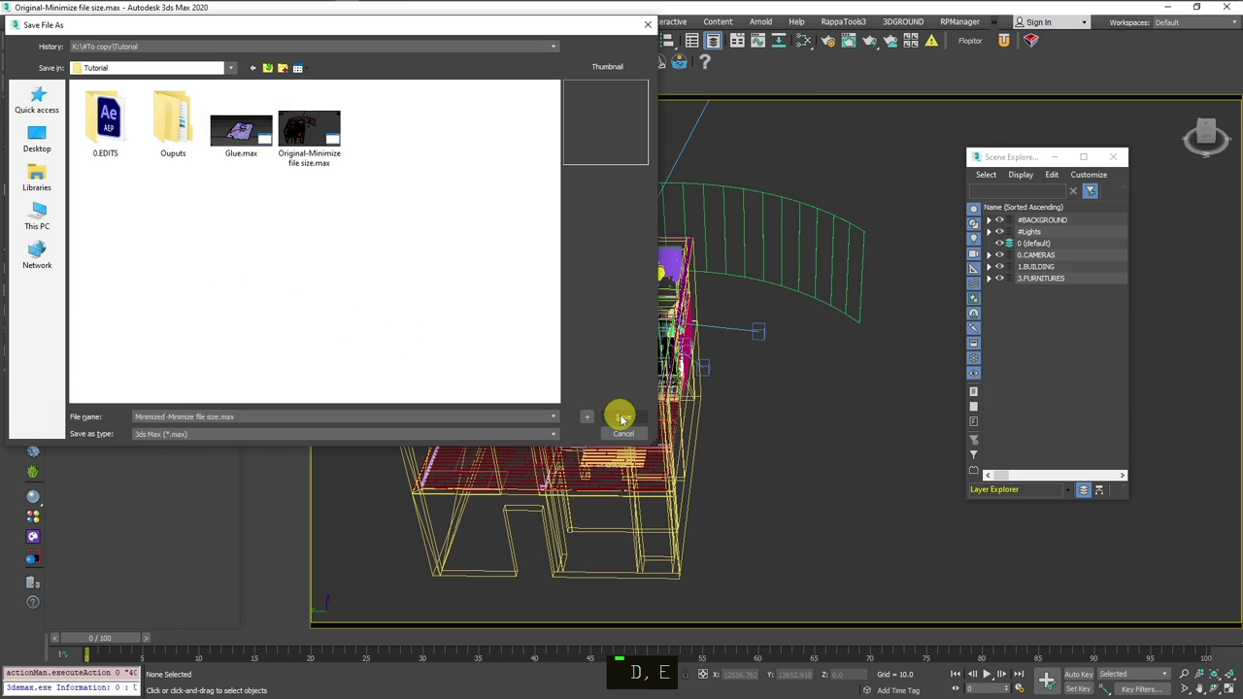
- Return to the scene and search the actions for 'xref' to list the XRef commands
{"action": "key", "text": "d"}
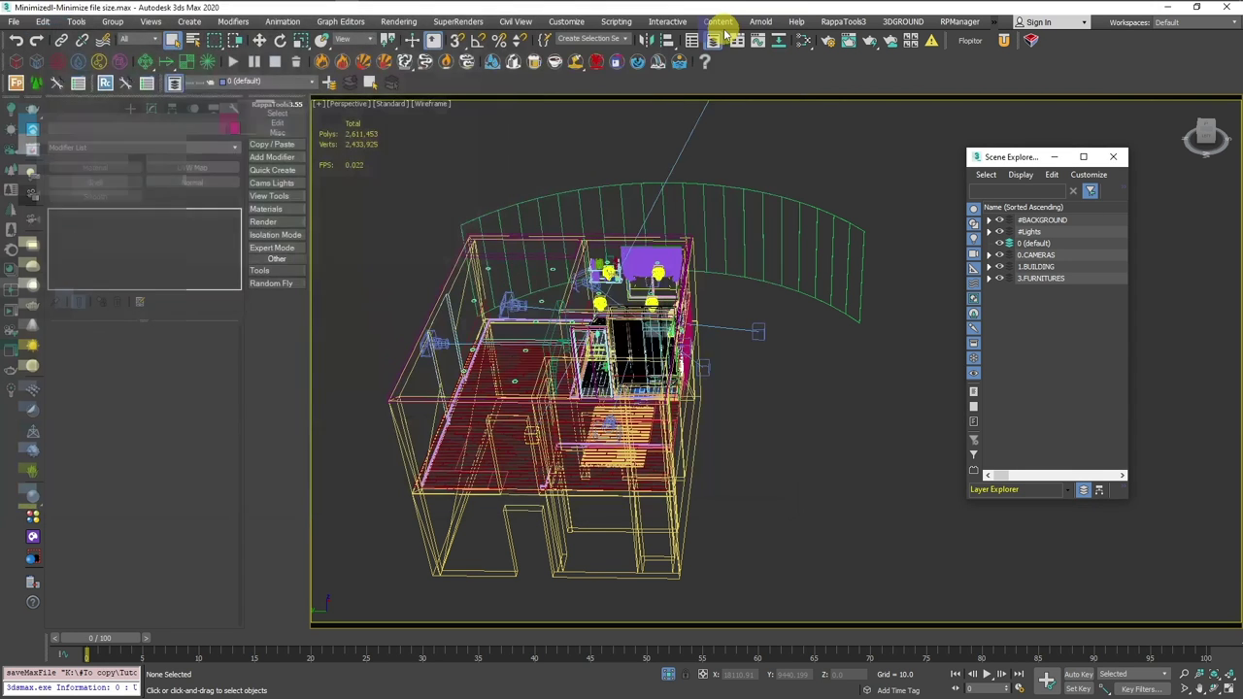
{"action": "key", "text": "x"}
{"action": "key", "text": "x"}
{"action": "key", "text": "e"}
{"action": "key", "text": "f"}
{"action": "key", "text": "e"}
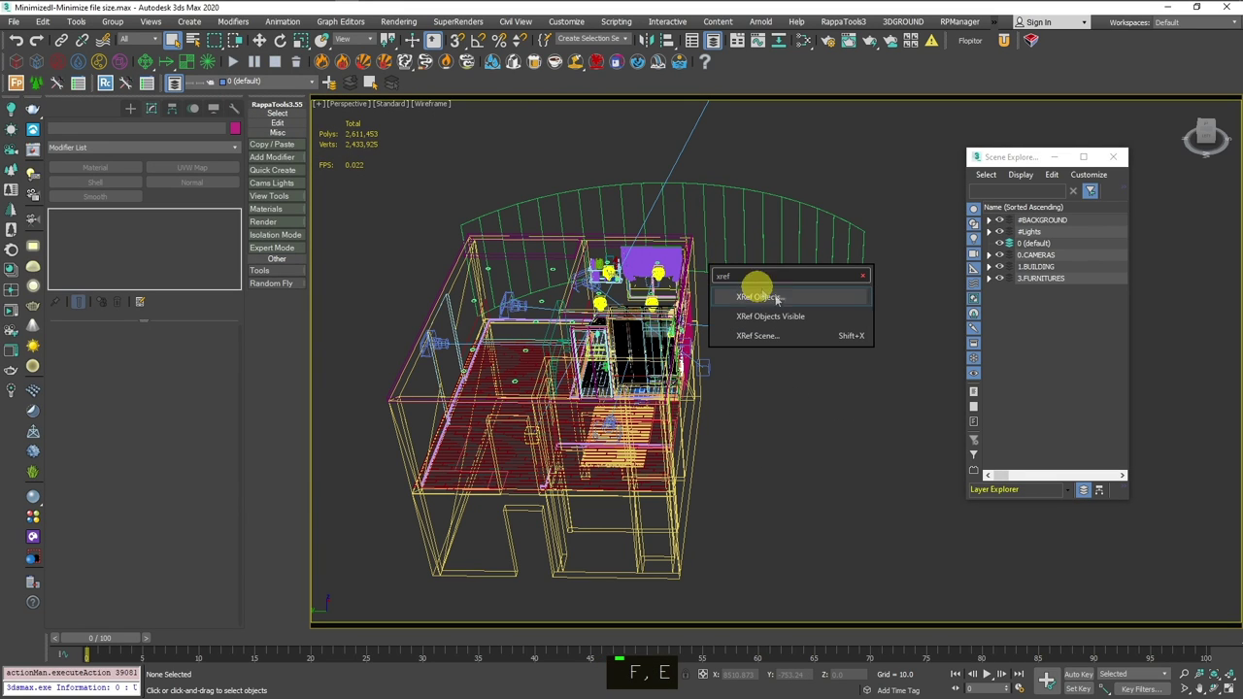
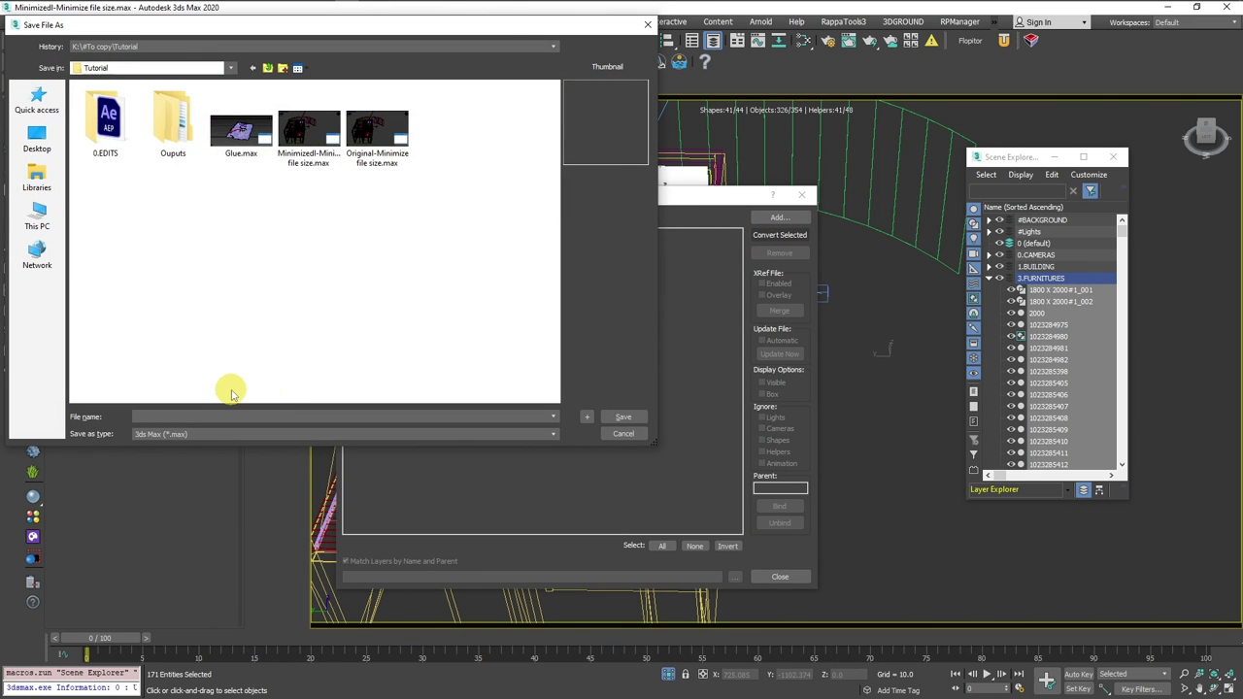
- Name the converted furniture XRef file FURNITURES for saving
{"action": "key", "text": "shift+f"}
{"action": "key", "text": "shift+b"}
{"action": "key", "text": "shift+r"}
{"action": "key", "text": "shift+n"}
{"action": "key", "text": "shift+i"}
{"action": "key", "text": "shift+u"}
{"action": "key", "text": "shift+b"}
{"action": "key", "text": "shift+r"}
{"action": "key", "text": "shift+e"}
{"action": "key", "text": "shift+s"}
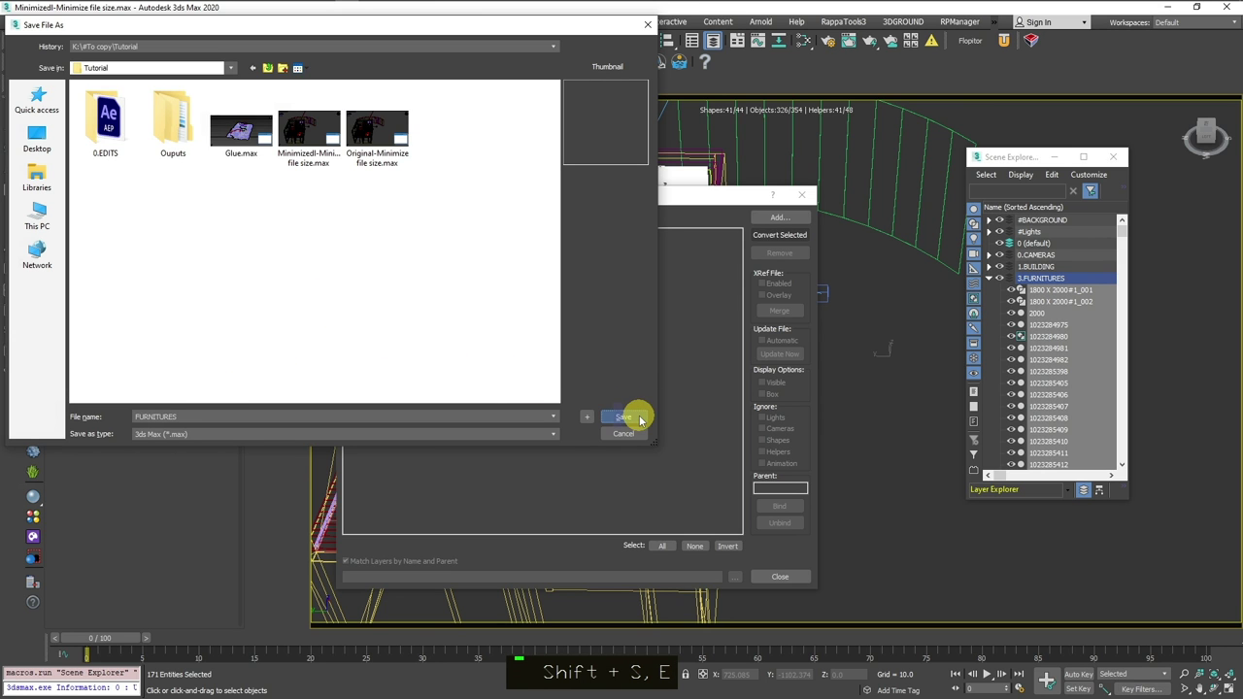